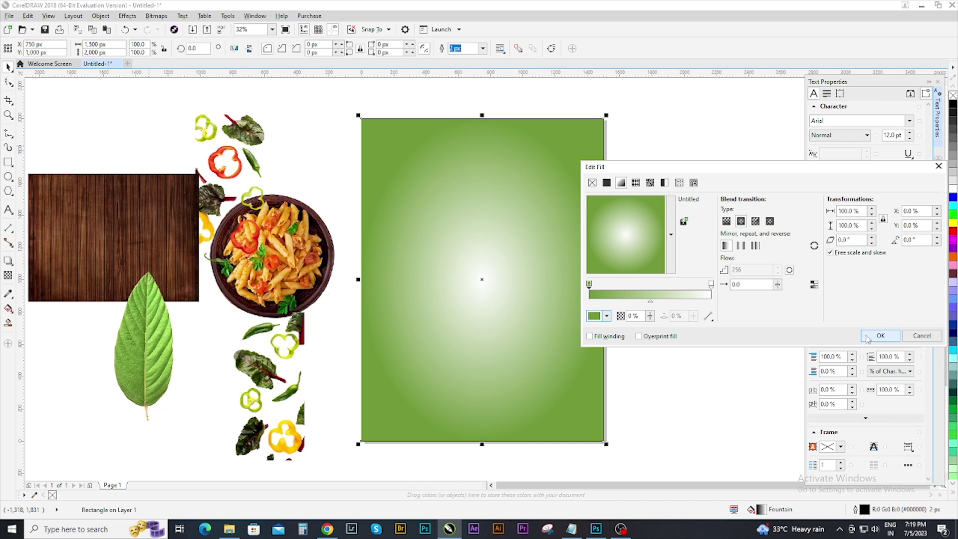
Step: Choose white as the centre colour of the background's green-to-white radial fountain fill
click(714, 284)
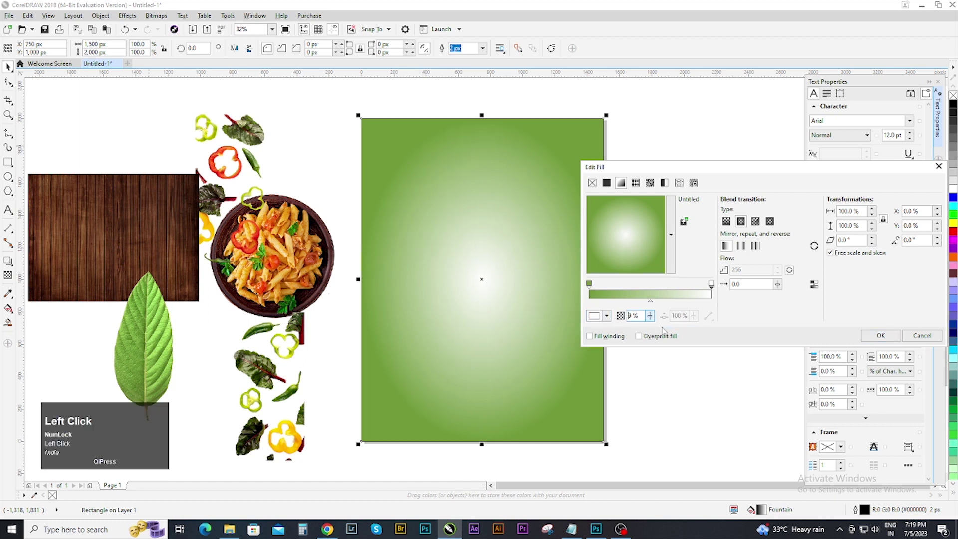
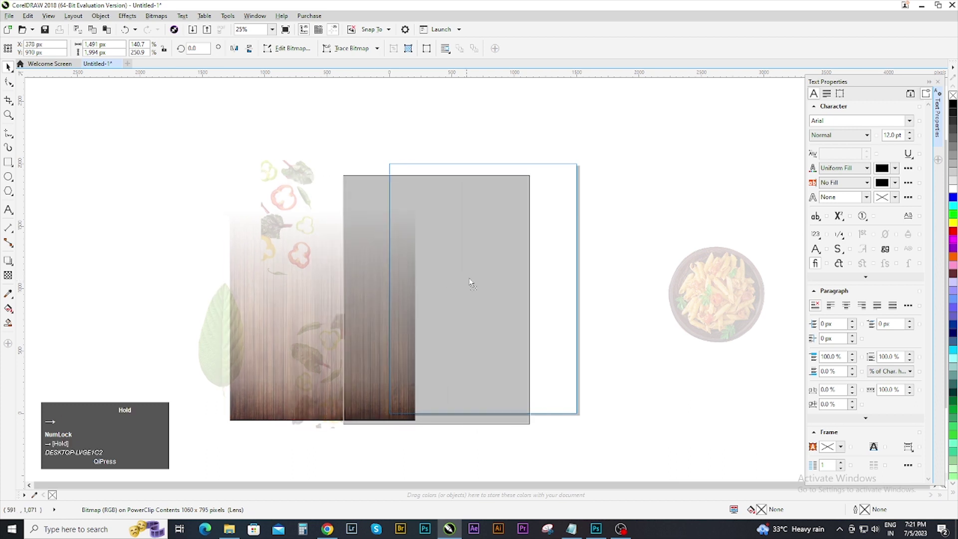
Step: Nudge the wood texture left to centre it within the green background rectangle
key(Left)
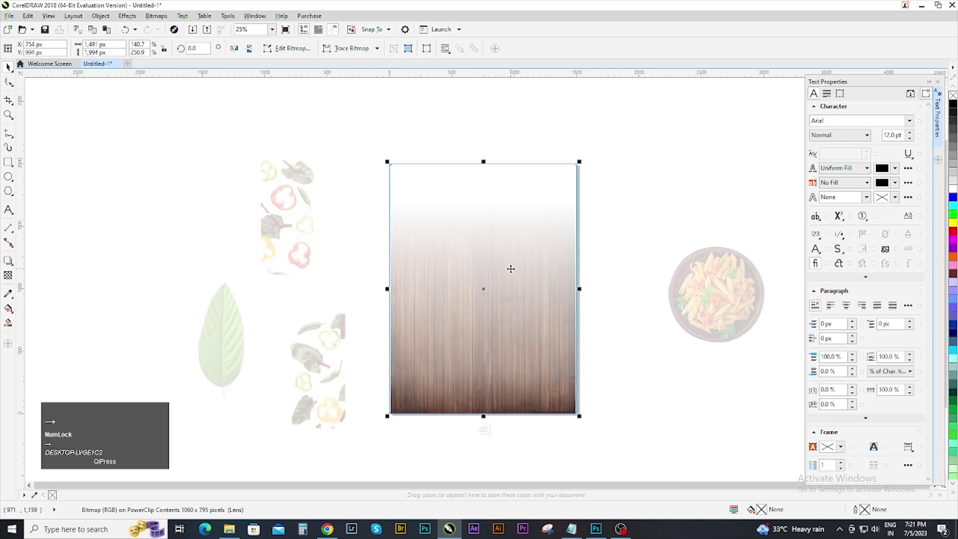
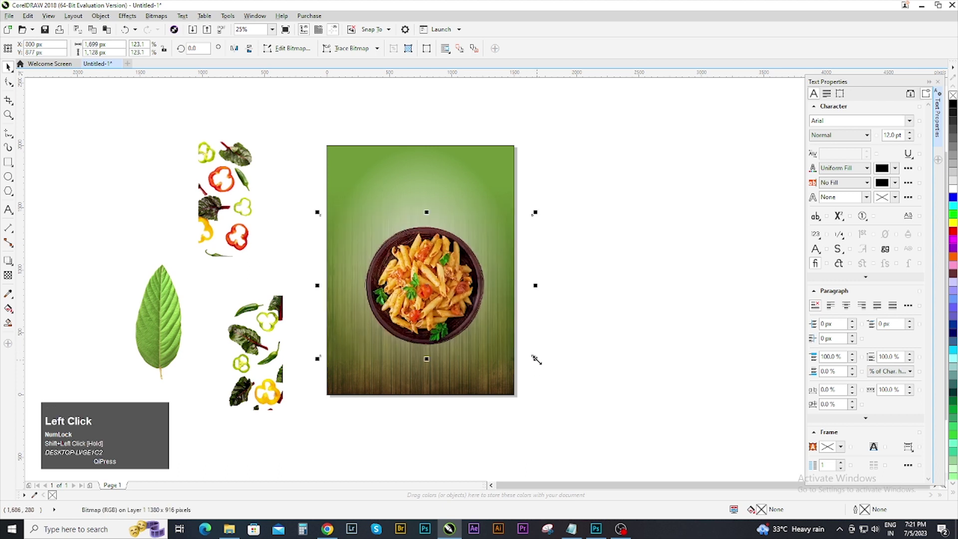
Step: Scale the pasta bowl bitmap up to fill the flyer's centre, then deselect it
key(Caps_Lock)
click(479, 165)
key(c)
click(570, 198)
key(c)
click(601, 233)
key(Down)
click(638, 287)
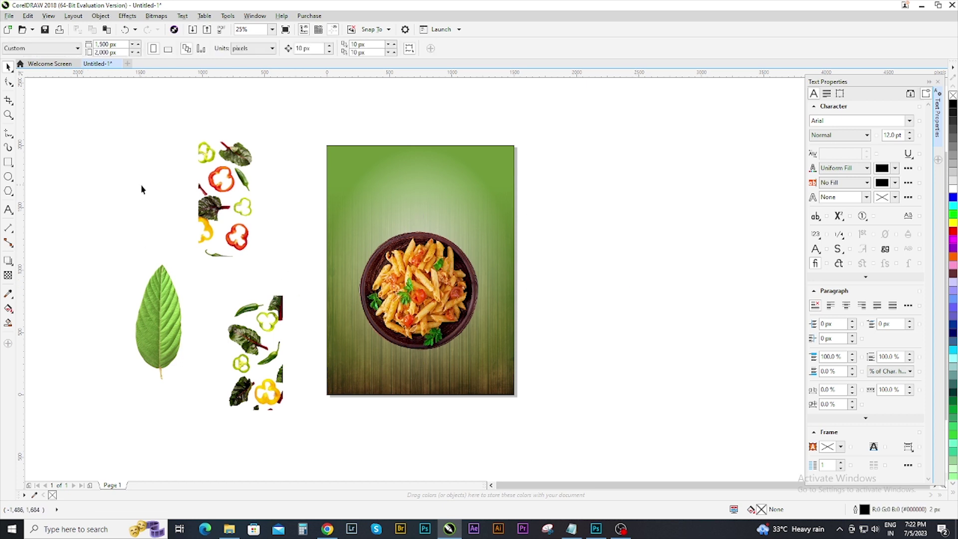
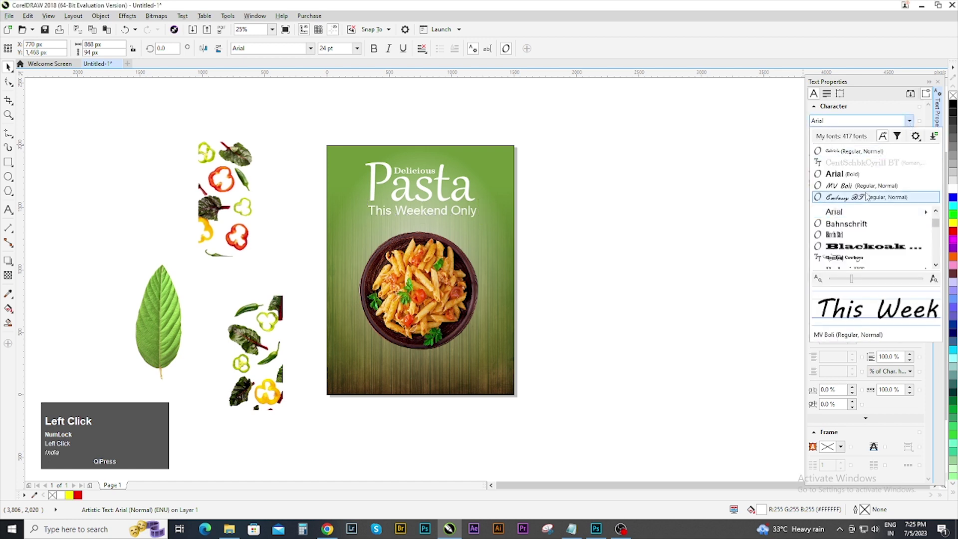
Step: Browse the font list for a serif face for the This Weekend Only line
scroll(down, 3)
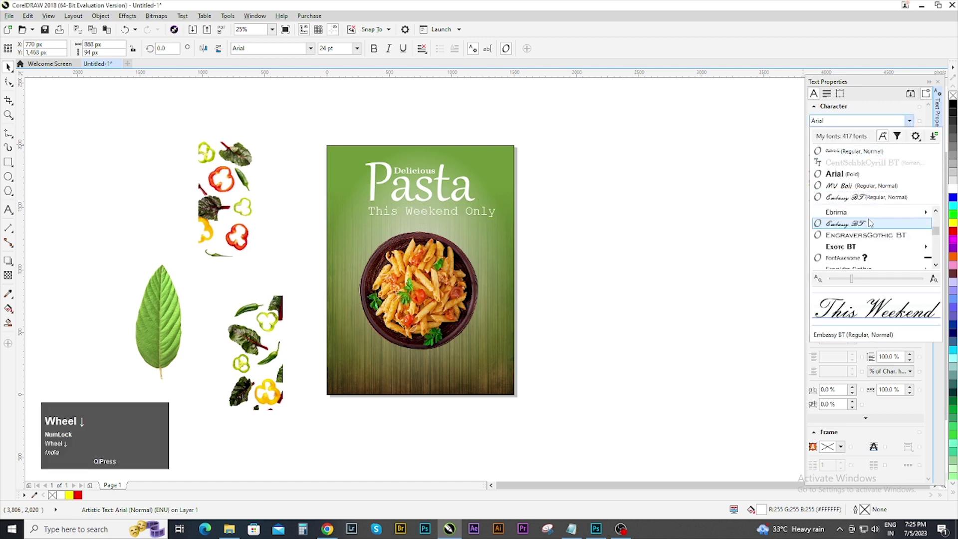
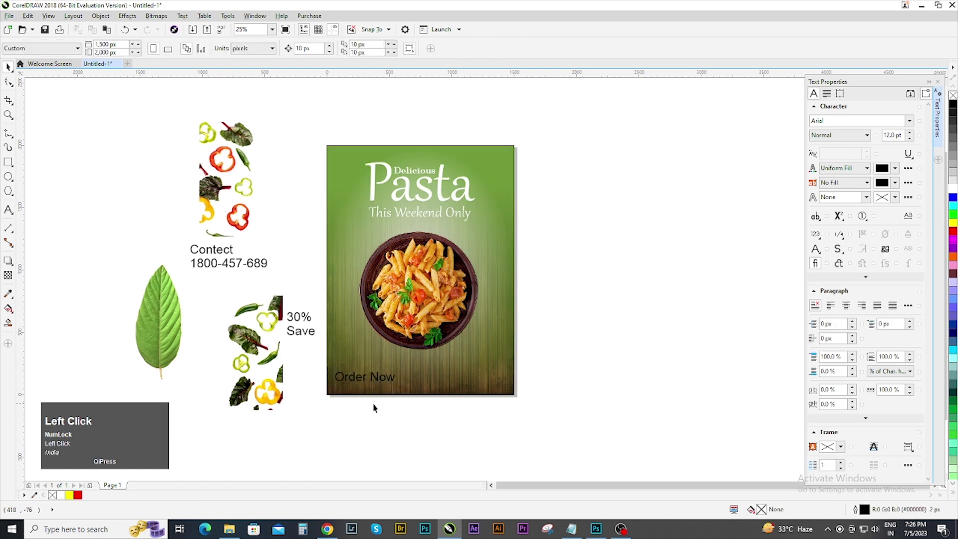
Step: Open the style choices for Order Now to set it in Bold
scroll(up, 3)
click(413, 374)
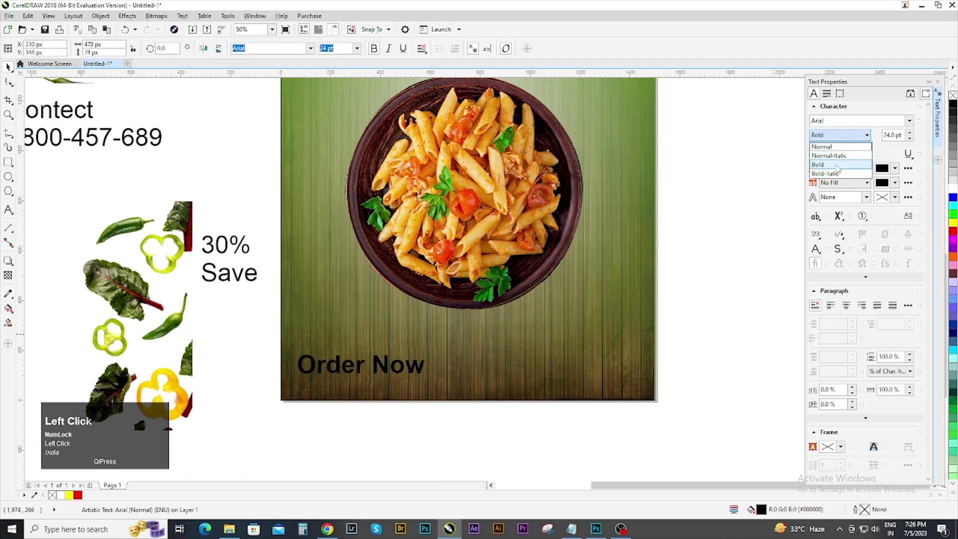
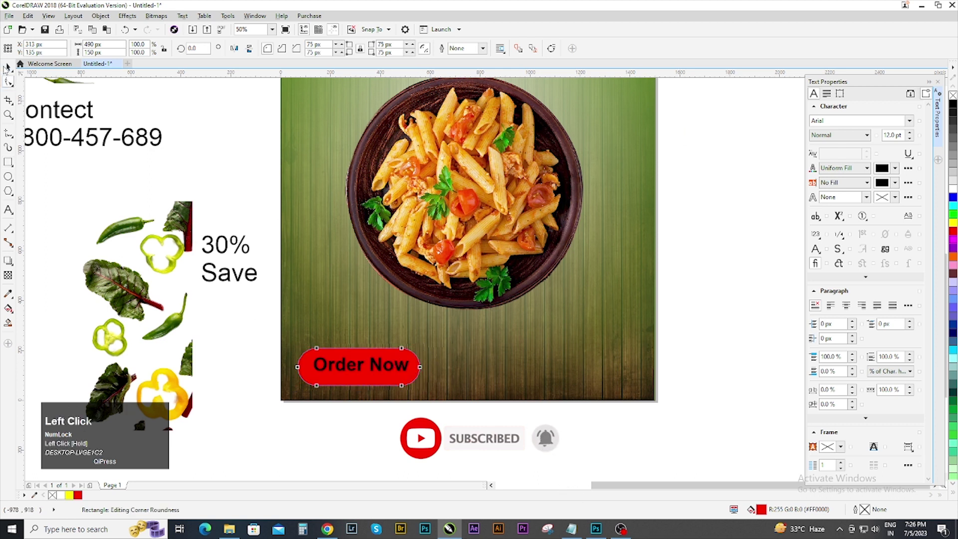
Step: Select the red button together with its Order Now label for grouping
click(384, 380)
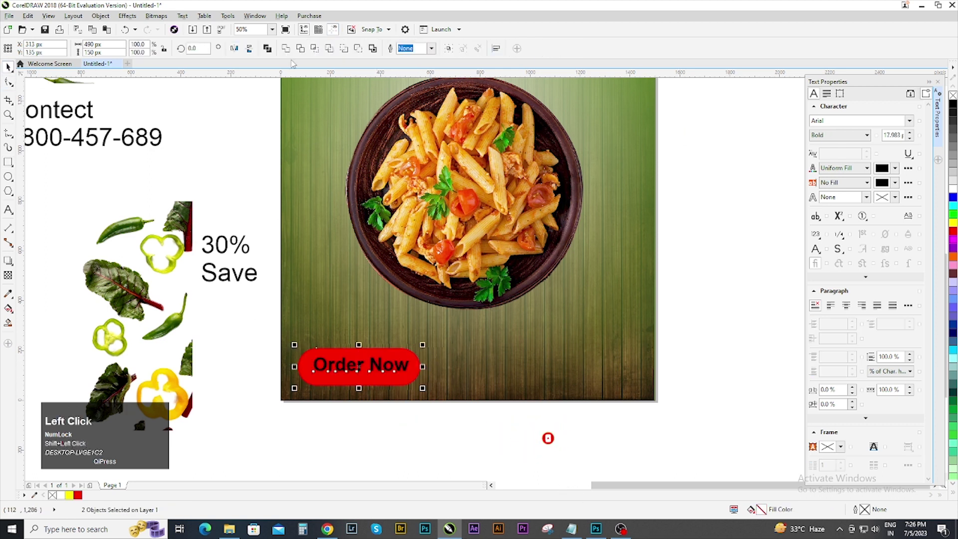
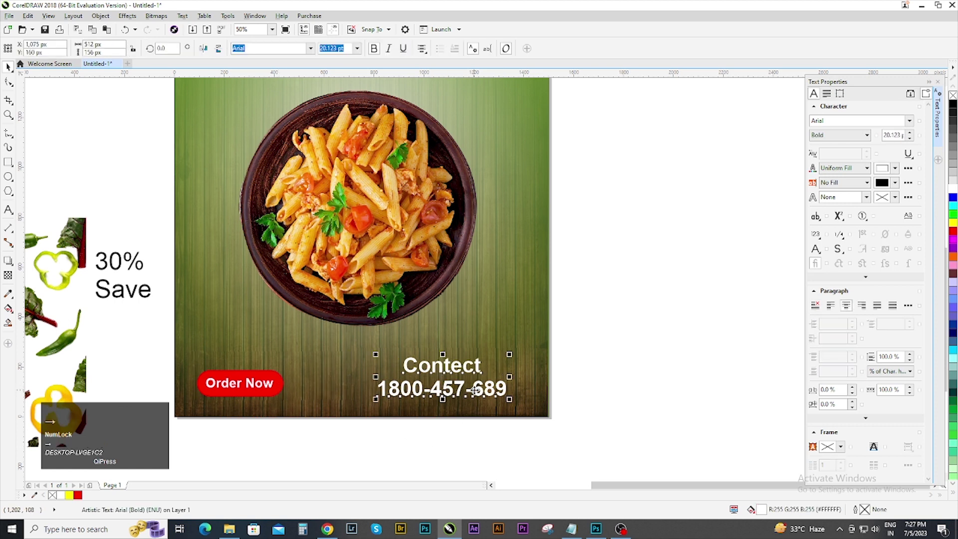
Step: Deselect the contact number and select the 30% Save text beside the page
scroll(down, 3)
click(593, 379)
scroll(up, 3)
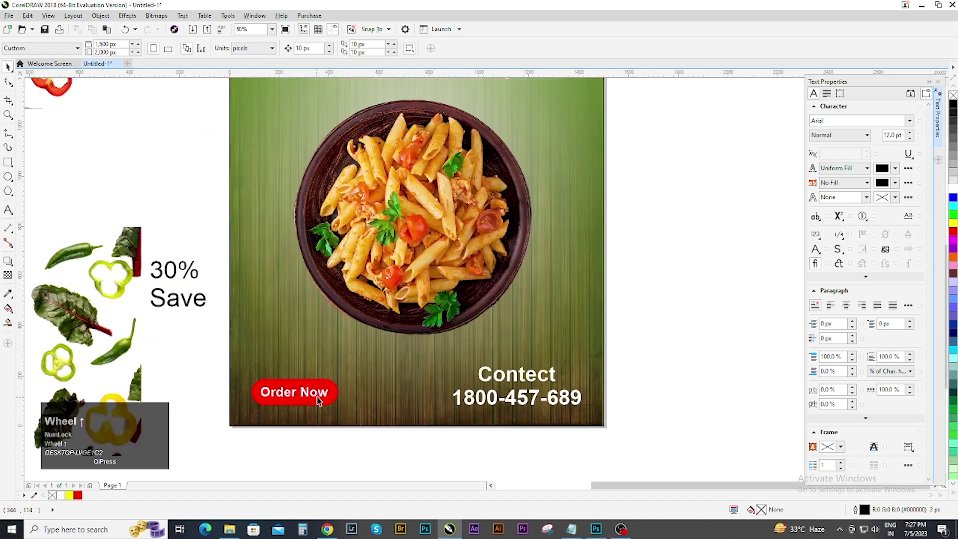
click(655, 380)
scroll(down, 3)
click(262, 334)
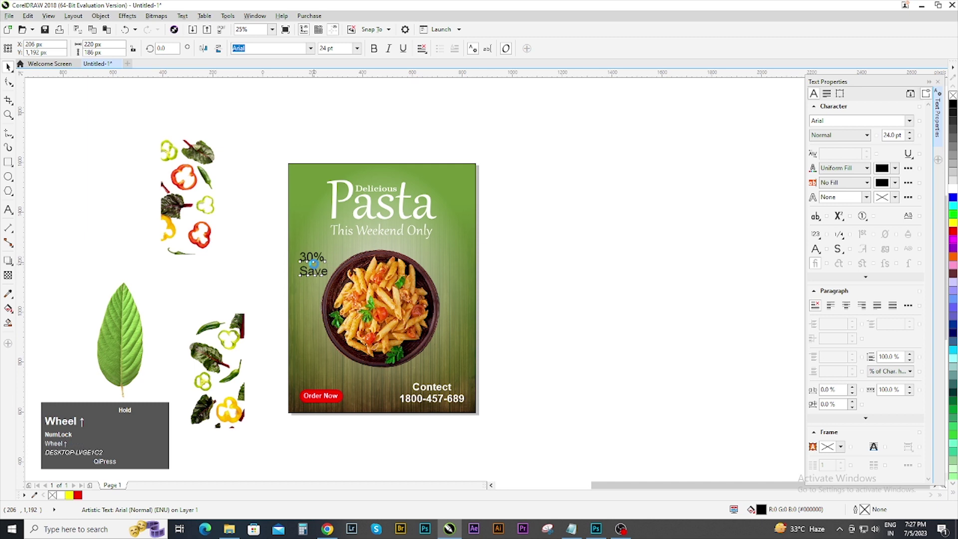
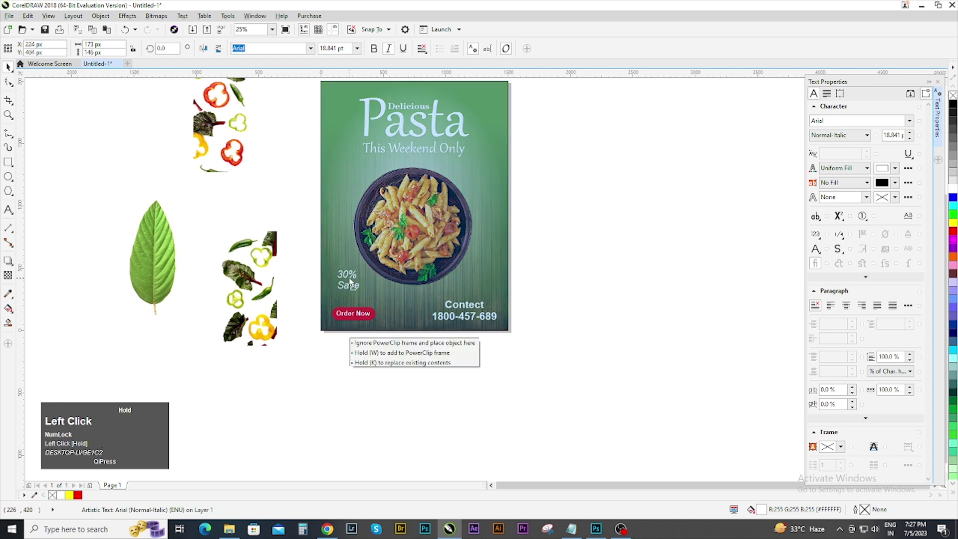
Step: Place 30% Save on the flyer's left side above the button and nudge it lower
key(c)
click(591, 331)
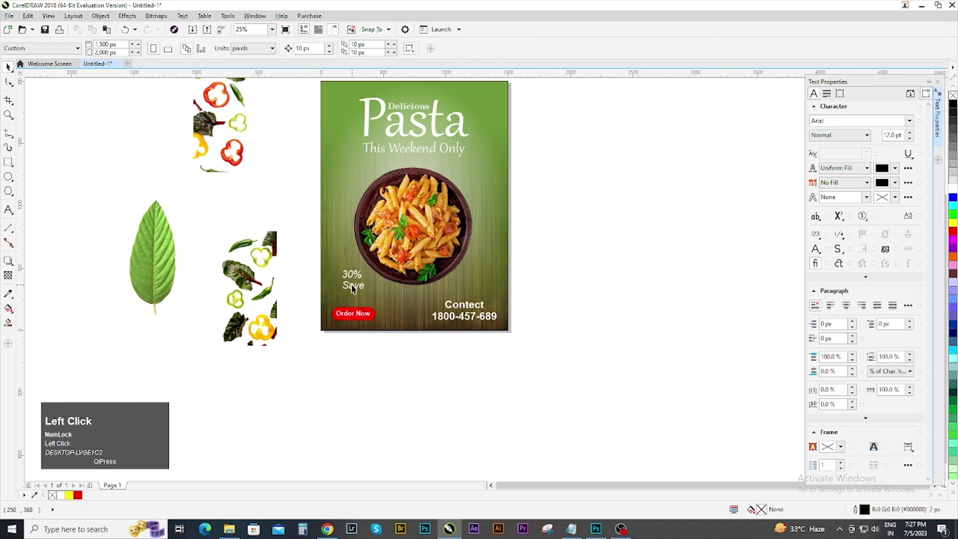
key(Down)
click(667, 296)
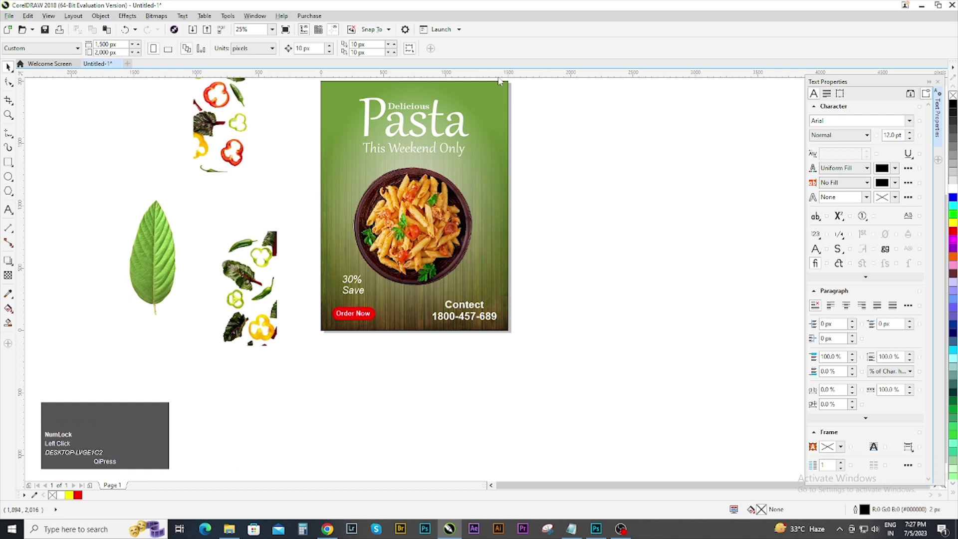
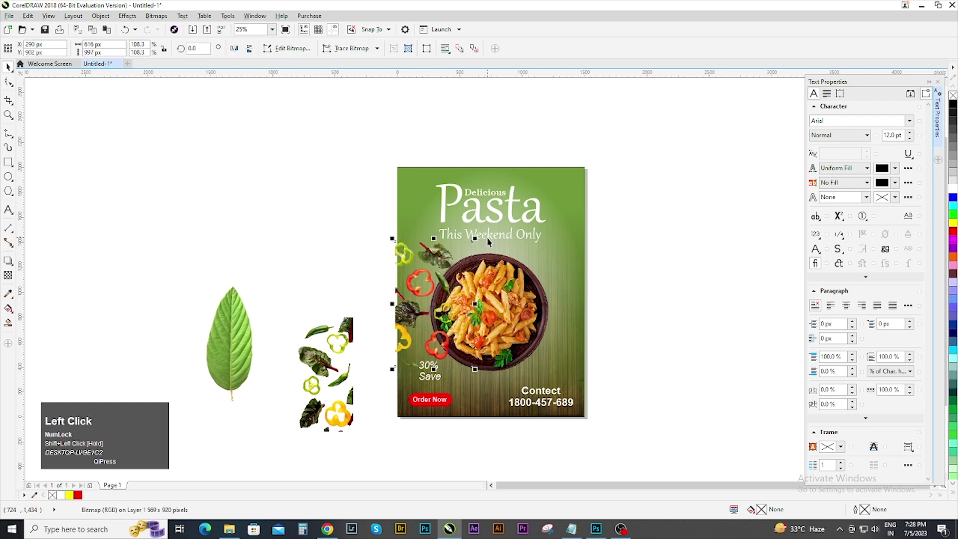
Step: Nudge the left vegetable accents into place and settle the bowl's Overlay transparency
key(Down)
key(Right)
scroll(up, 3)
key(Right)
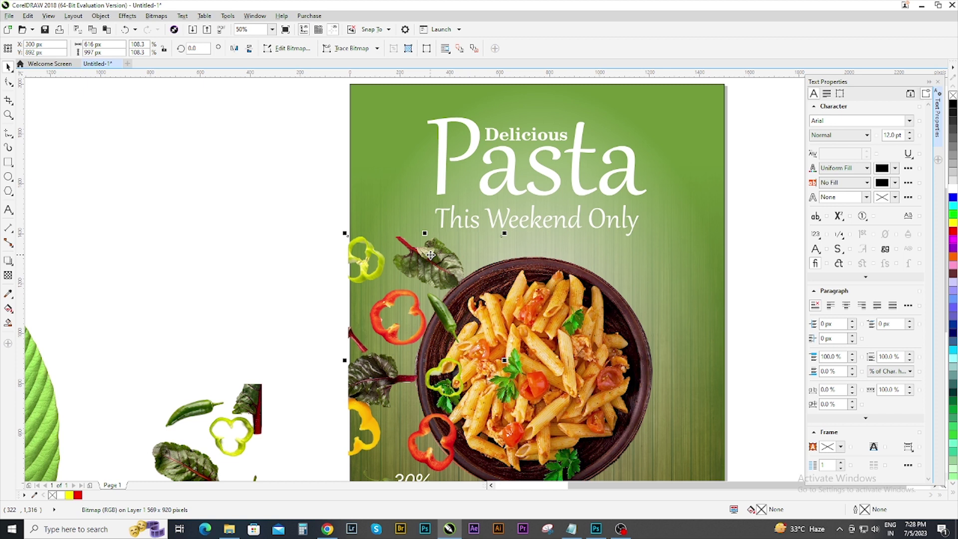
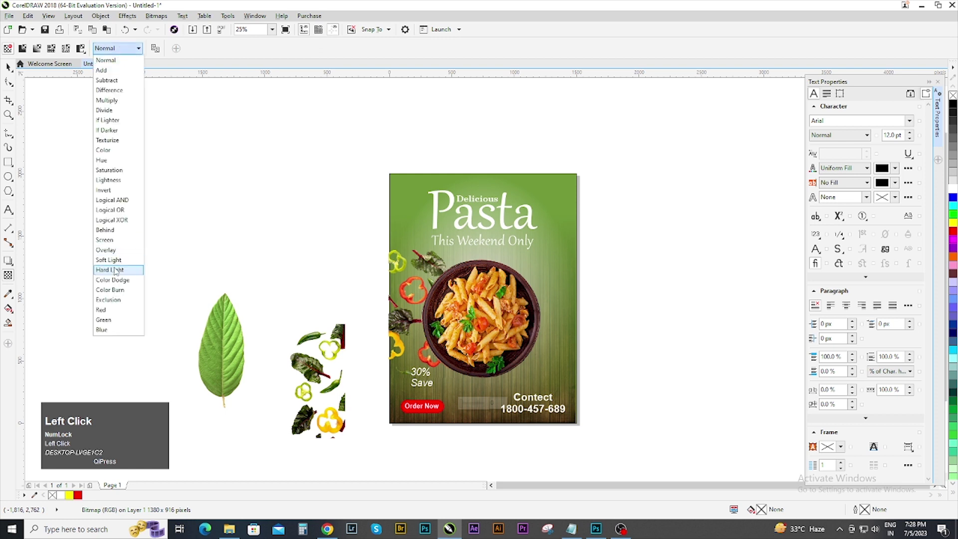
key(ctrl+z)
Step: Select the left-edge vegetable accents and undo the last change before duplicating them
click(13, 60)
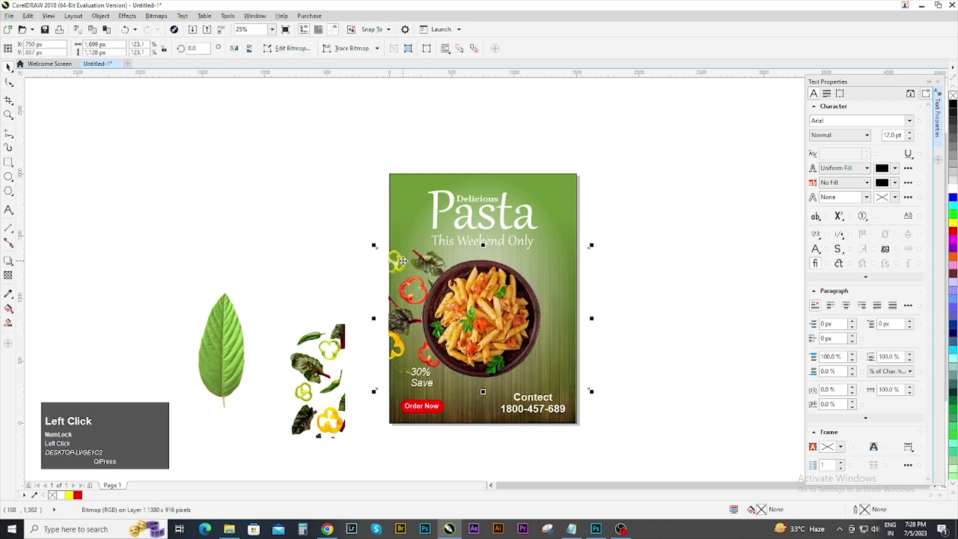
key(ctrl+z)
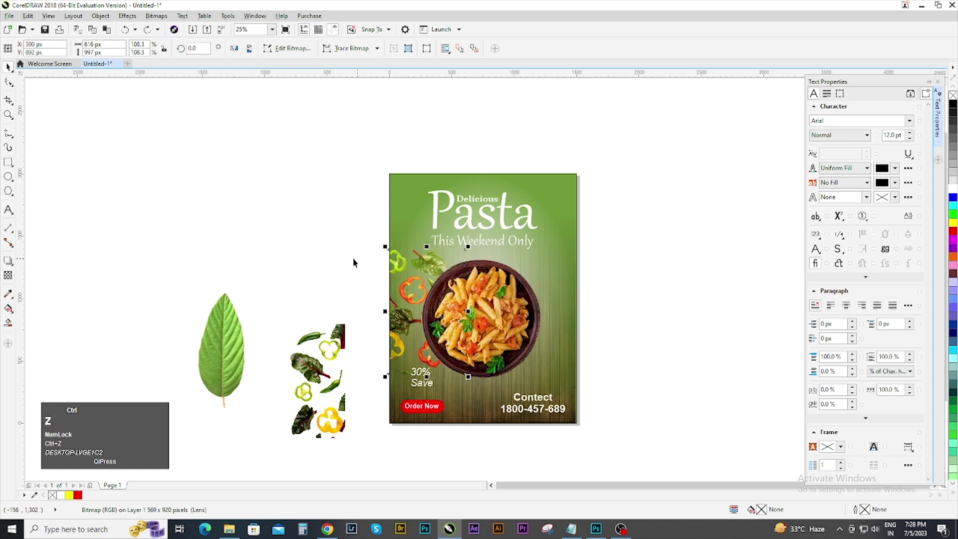
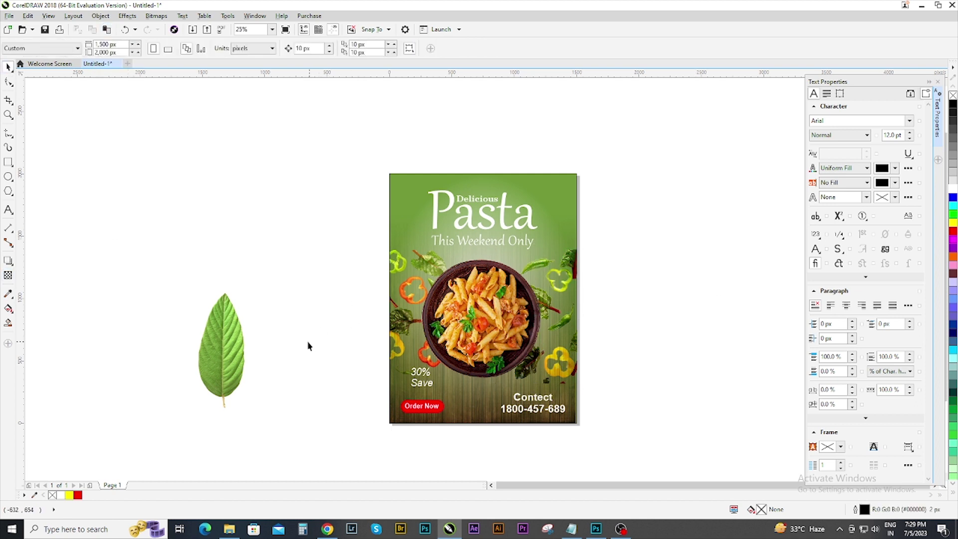
Step: Move the green leaf beside the bowl's right side and tilt it to angle outward
drag(234, 330, 606, 203)
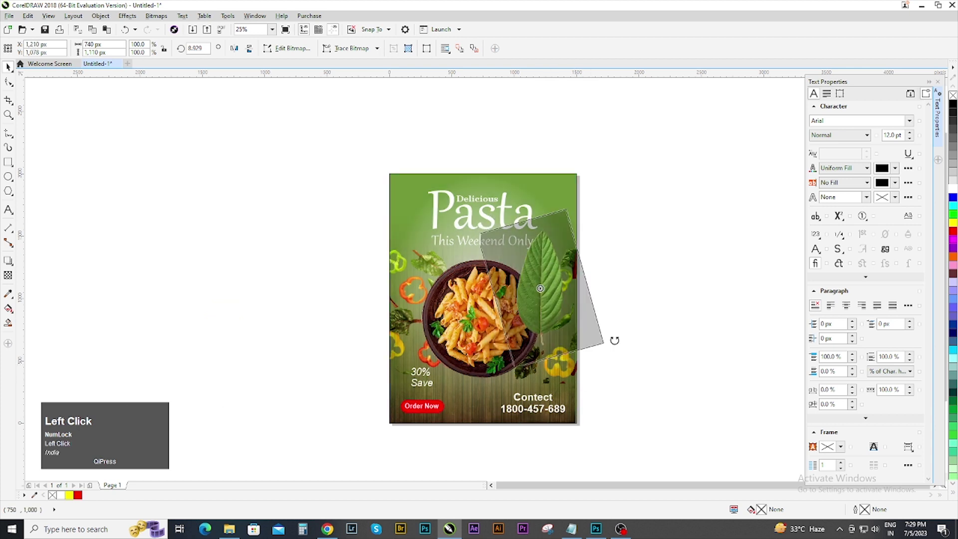
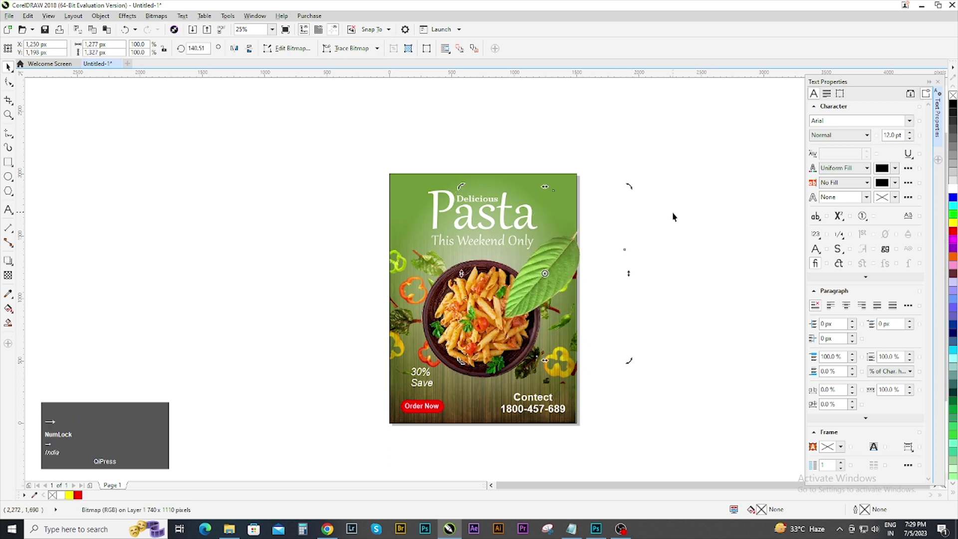
drag(632, 182, 621, 174)
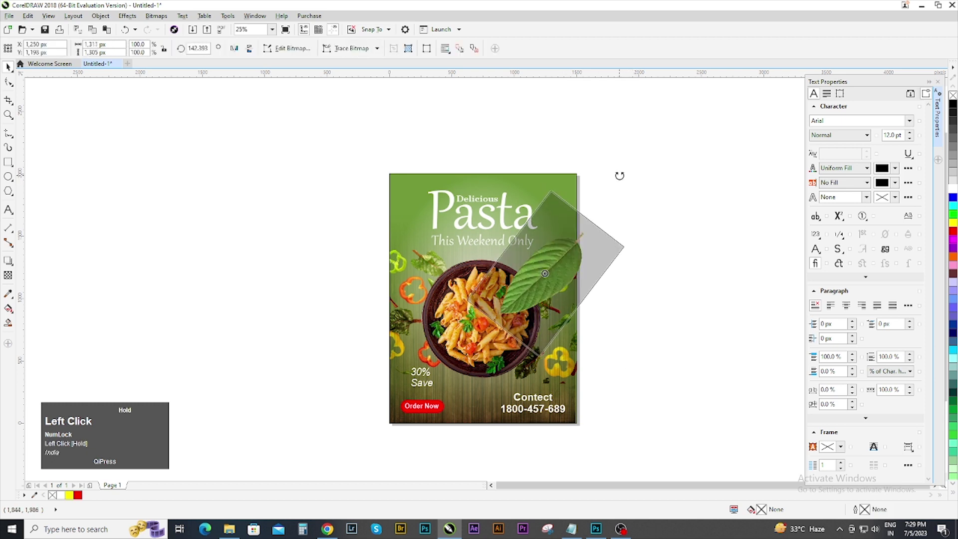
key(Down)
key(Right)
click(687, 284)
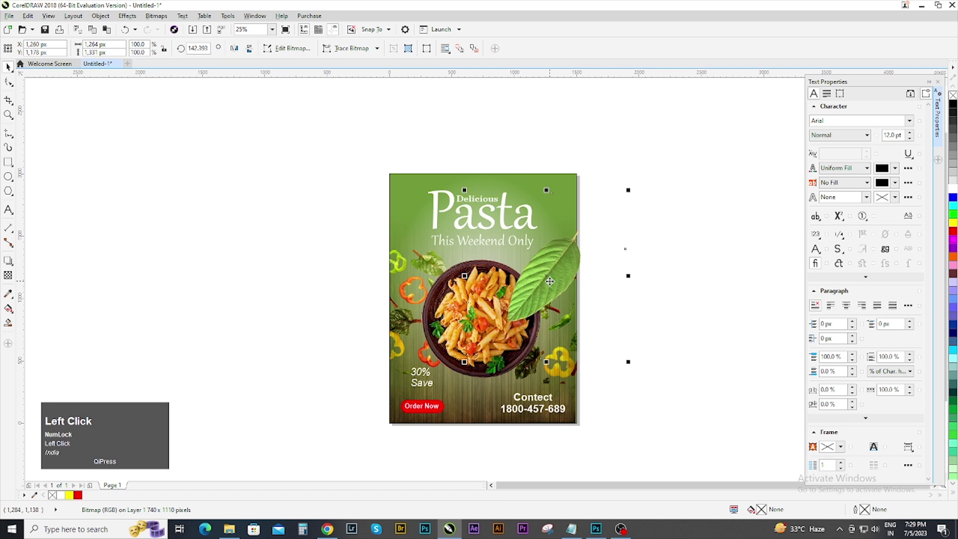
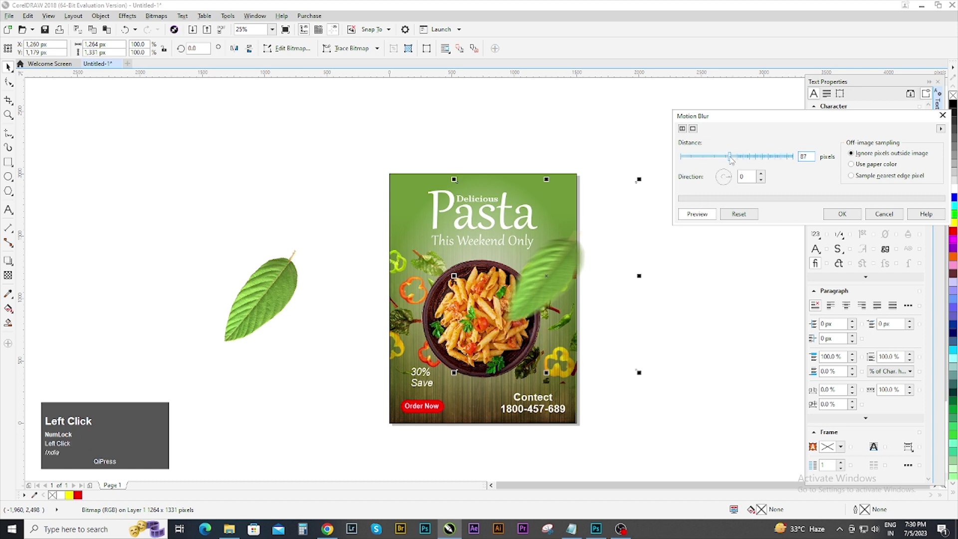
Step: Scroll the view over the leaf beside the bowl while applying its motion blur
scroll(up, 3)
scroll(down, 3)
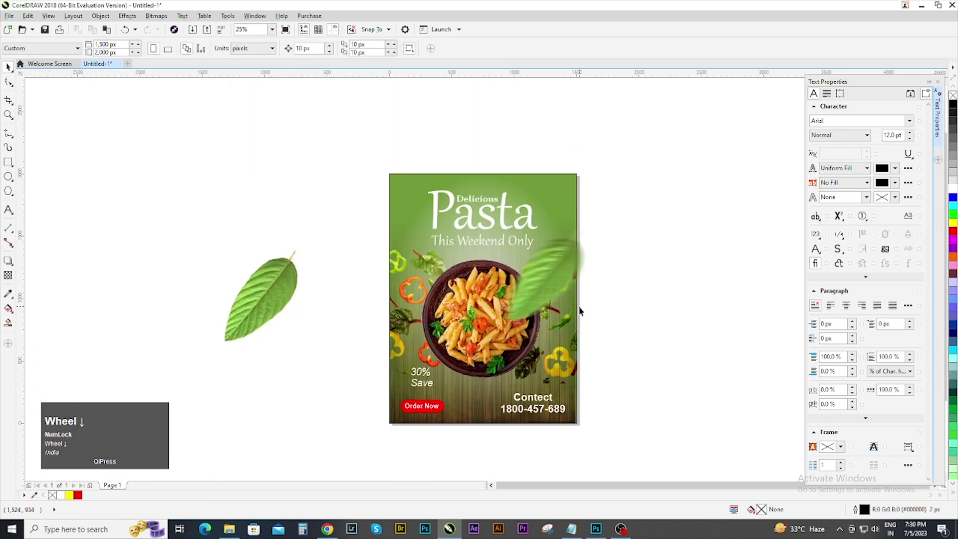
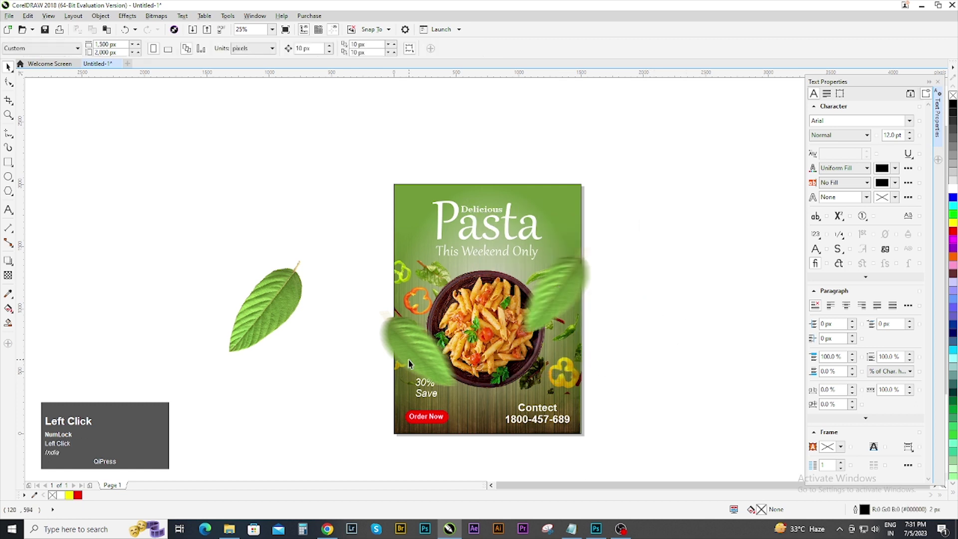
Step: Undo and redo the last edits, then select the lower-left blurred leaf for PowerClip editing
key(ctrl+z)
key(ctrl+z)
key(ctrl+shift+z)
click(308, 380)
click(412, 340)
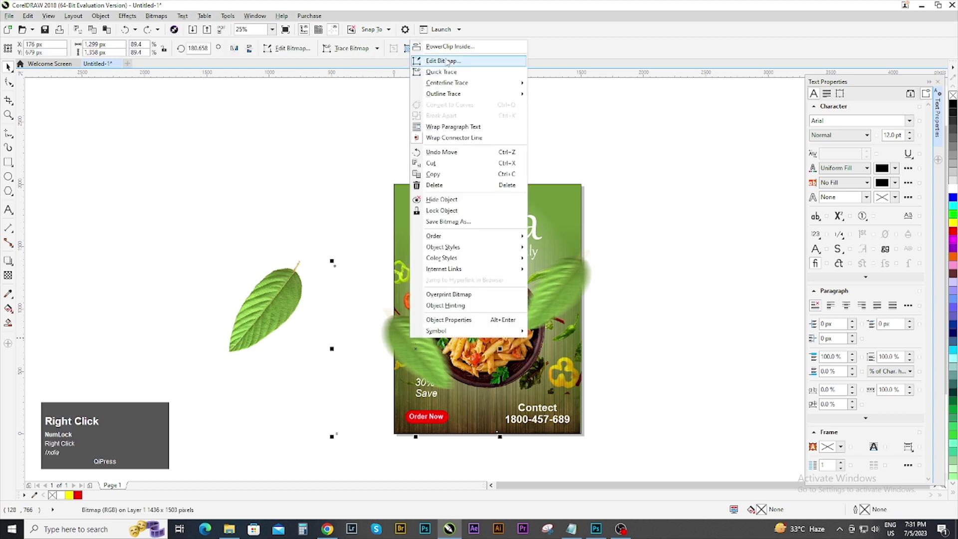
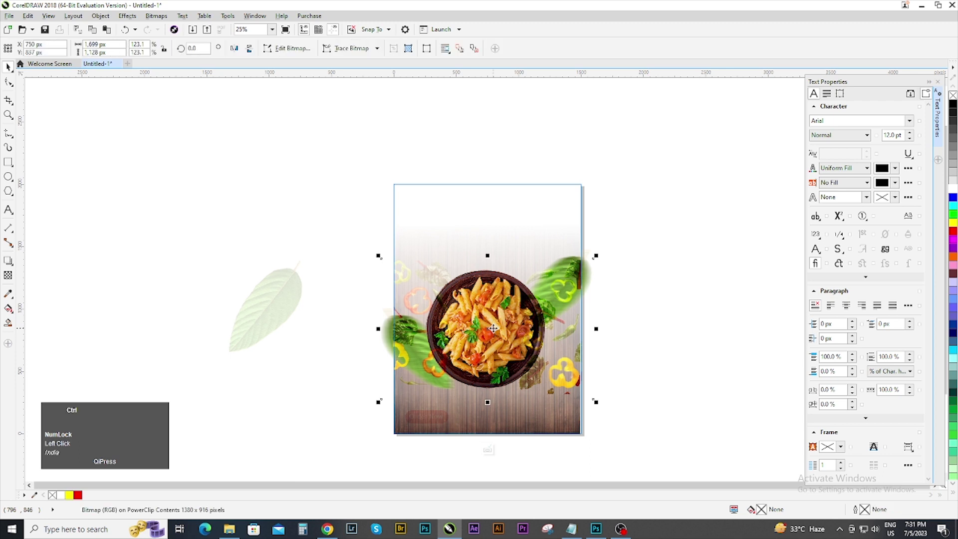
Step: Reorder the right-side vegetable accents so they sit behind the blurred leaf
key(ctrl+Page_Down)
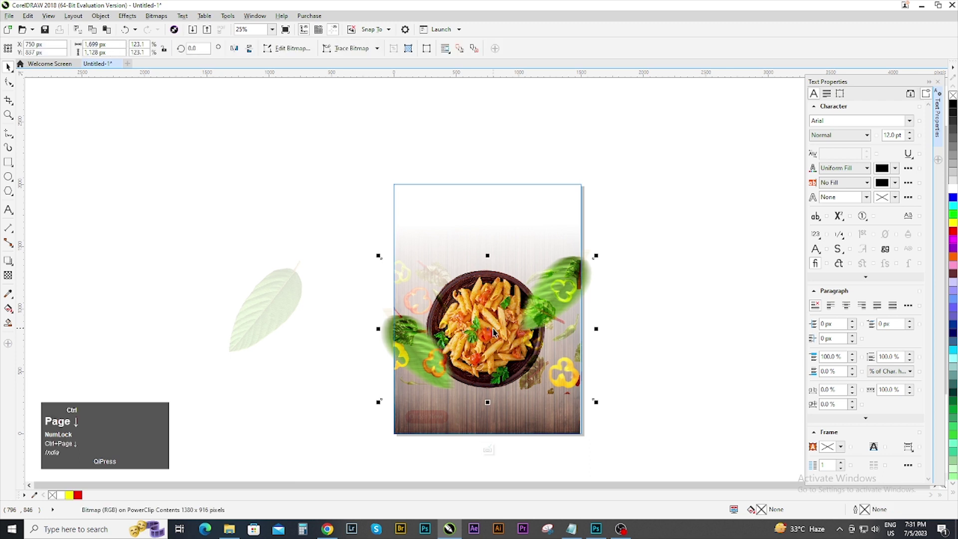
key(ctrl+Page_Up)
click(656, 360)
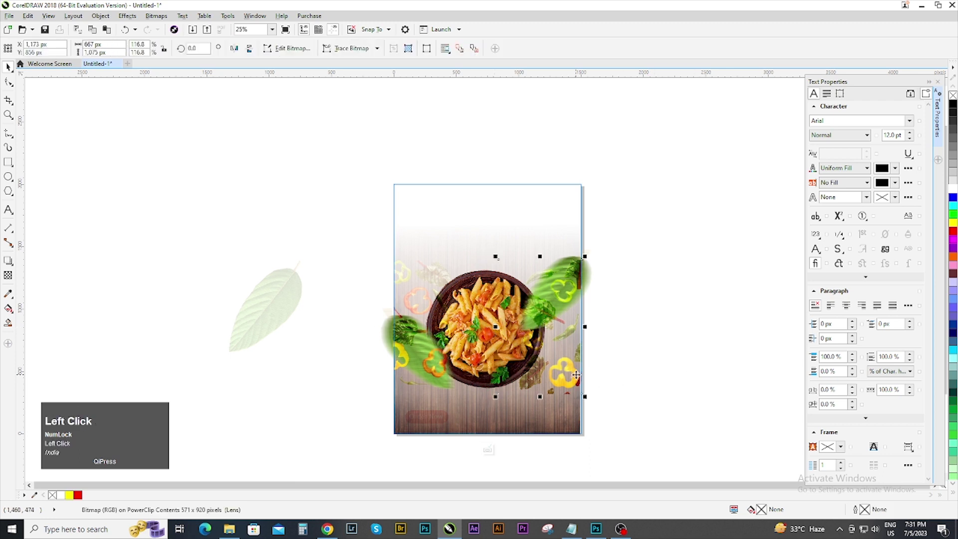
key(ctrl+Page_Up)
key(ctrl+Page_Up)
key(ctrl+Page_Down)
key(ctrl+Page_Up)
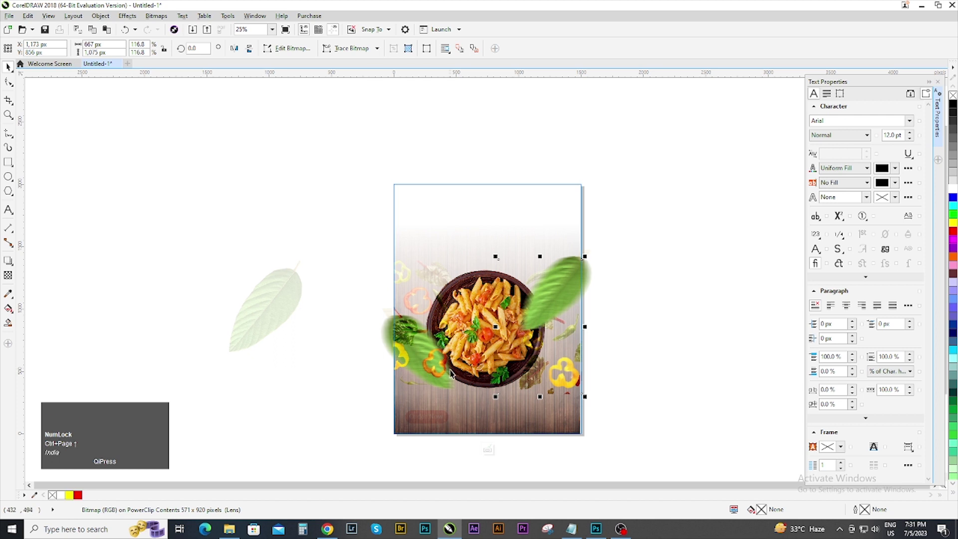
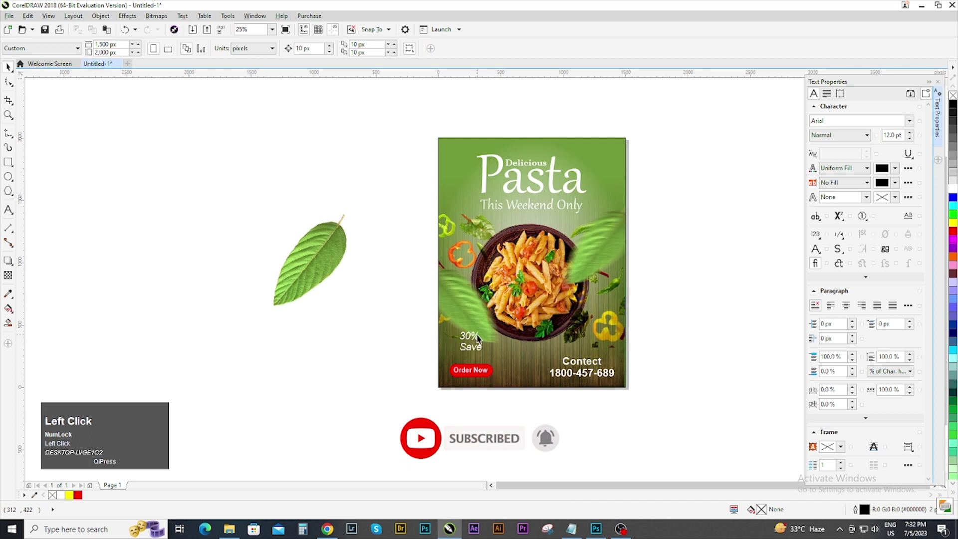
Step: Fit the page in view and select the sharp leaf beside the page to duplicate
scroll(up, 3)
scroll(down, 3)
scroll(up, 3)
scroll(down, 3)
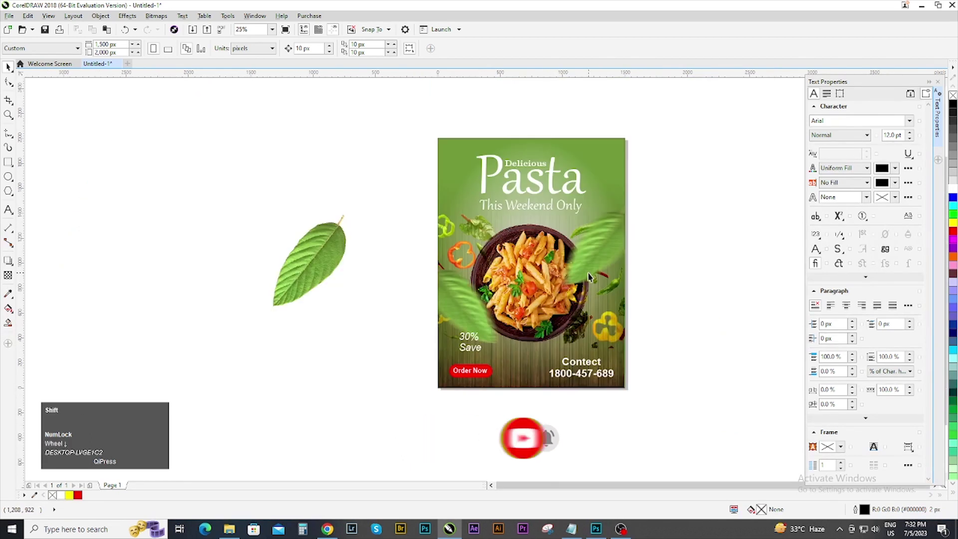
key(shift+F4)
click(664, 250)
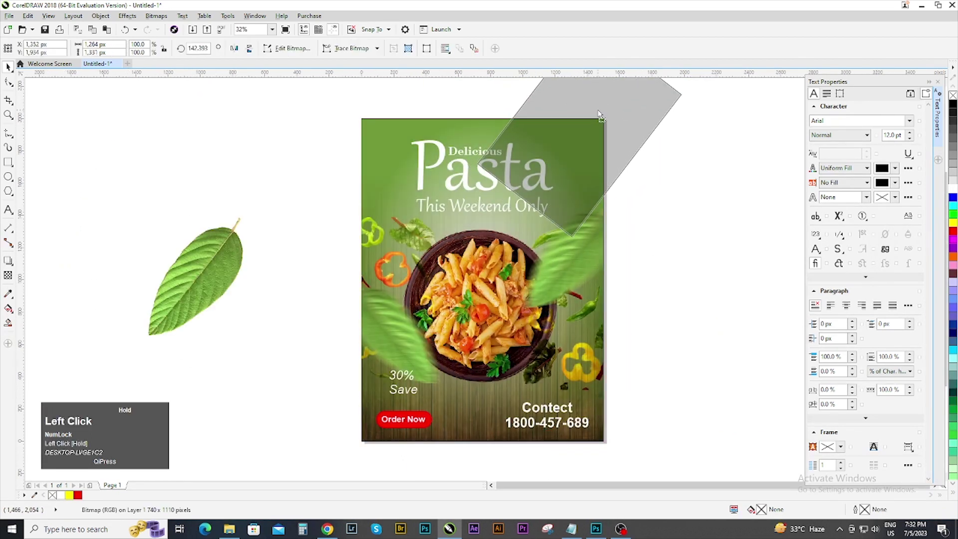
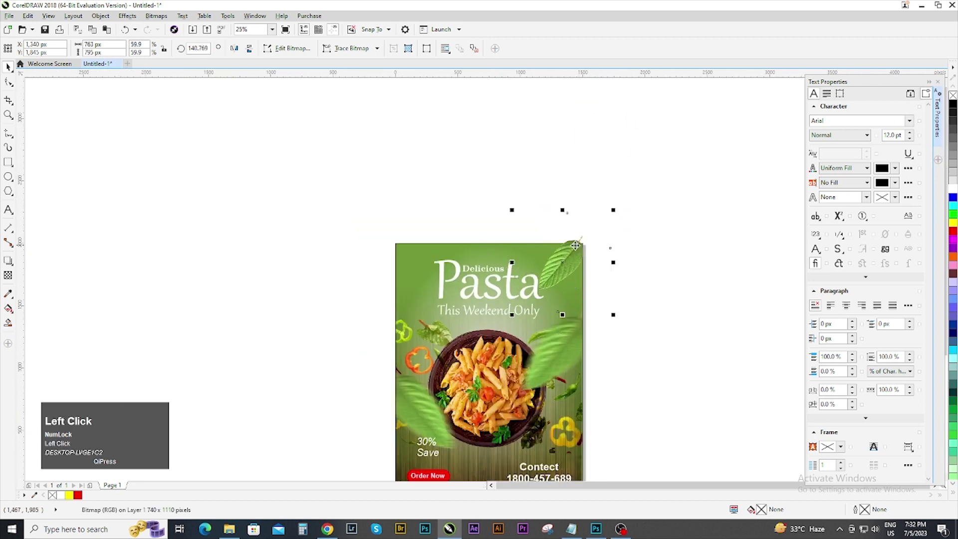
Step: Place a copy of the sharp leaf at the top-right corner and scale it smaller
scroll(up, 3)
click(563, 250)
right_click(526, 249)
drag(526, 249, 539, 241)
click(539, 241)
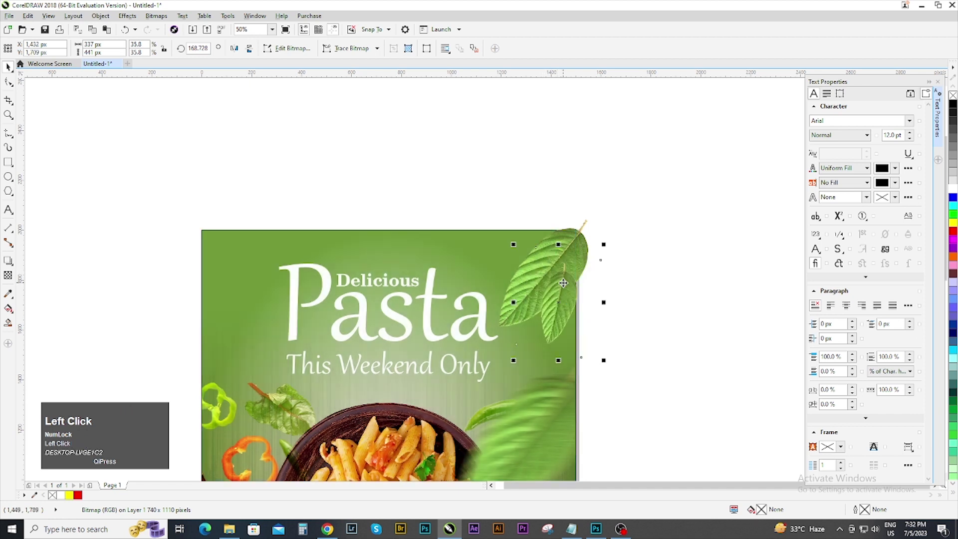